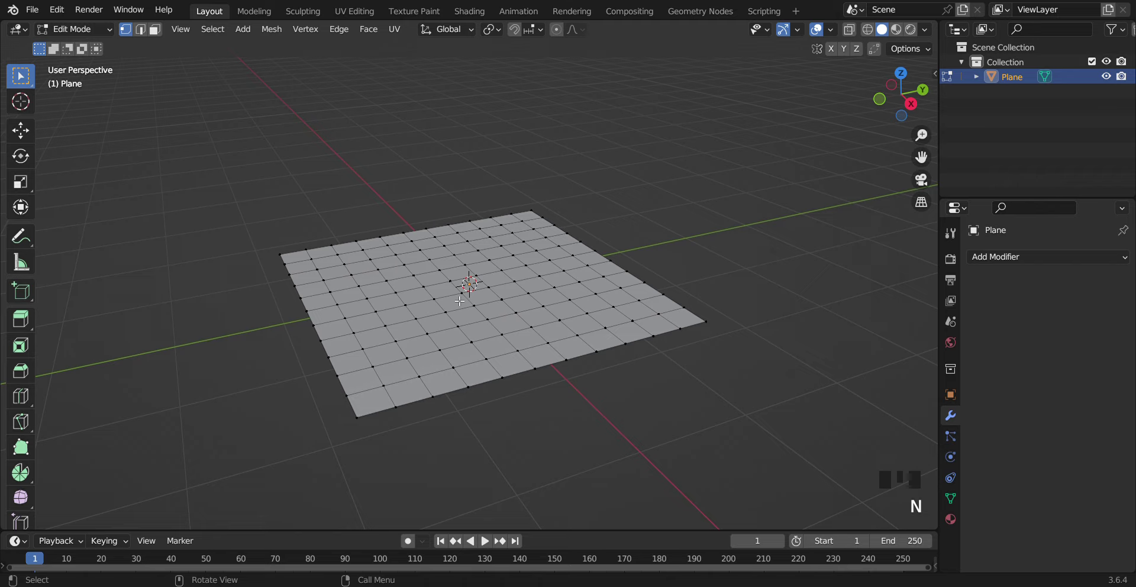
- Switch to vertex select, enable Proportional Editing and select the plane's centre vertex
left_click(469, 288)
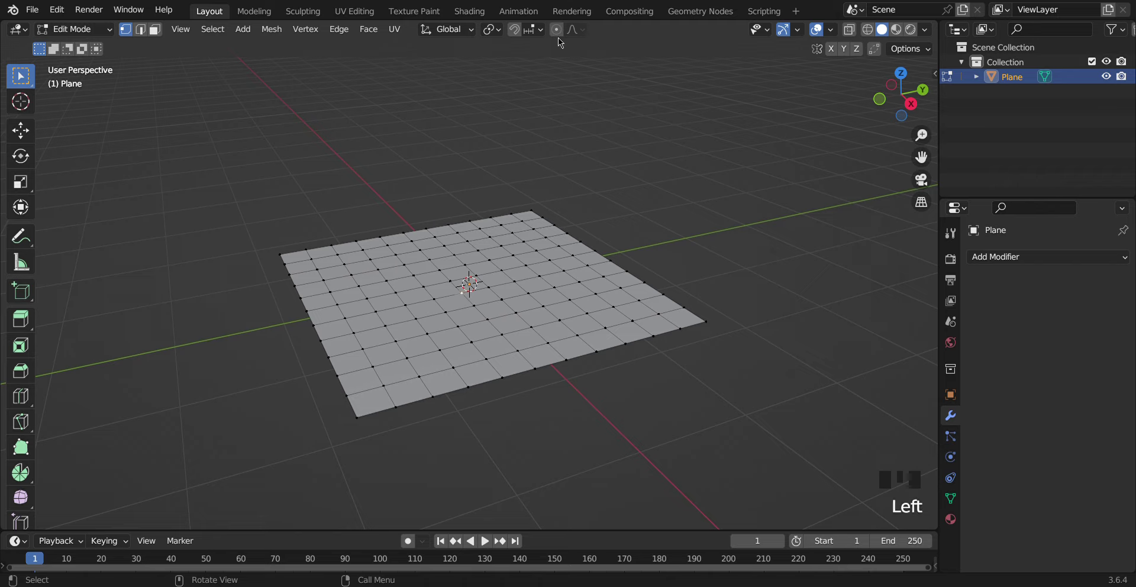
left_click(565, 41)
left_click(565, 31)
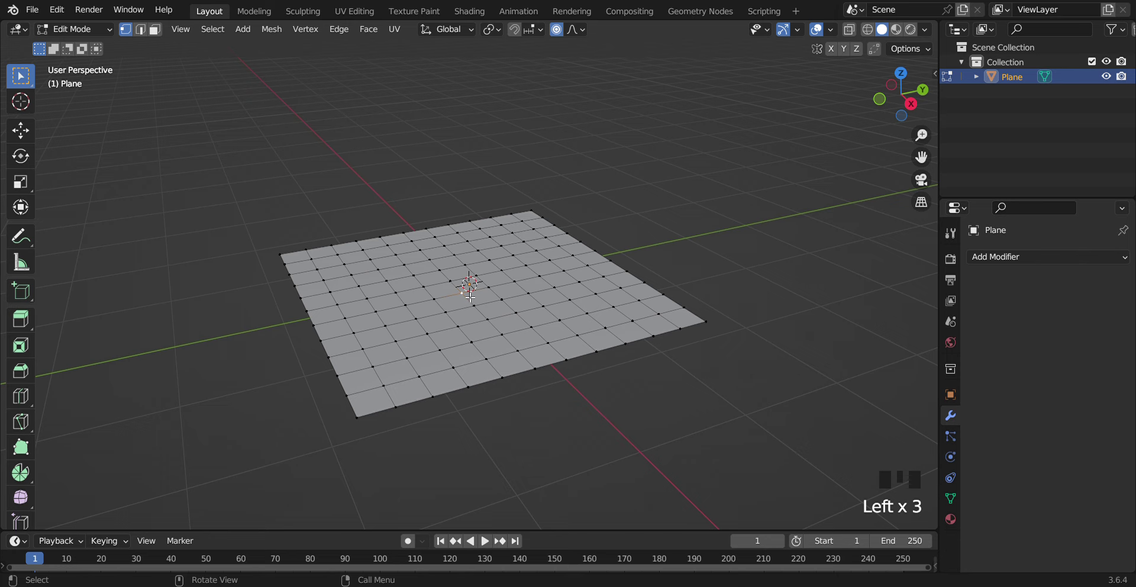
- Grab the centre vertex and raise it straight up into a tall proportional peak
key("g")
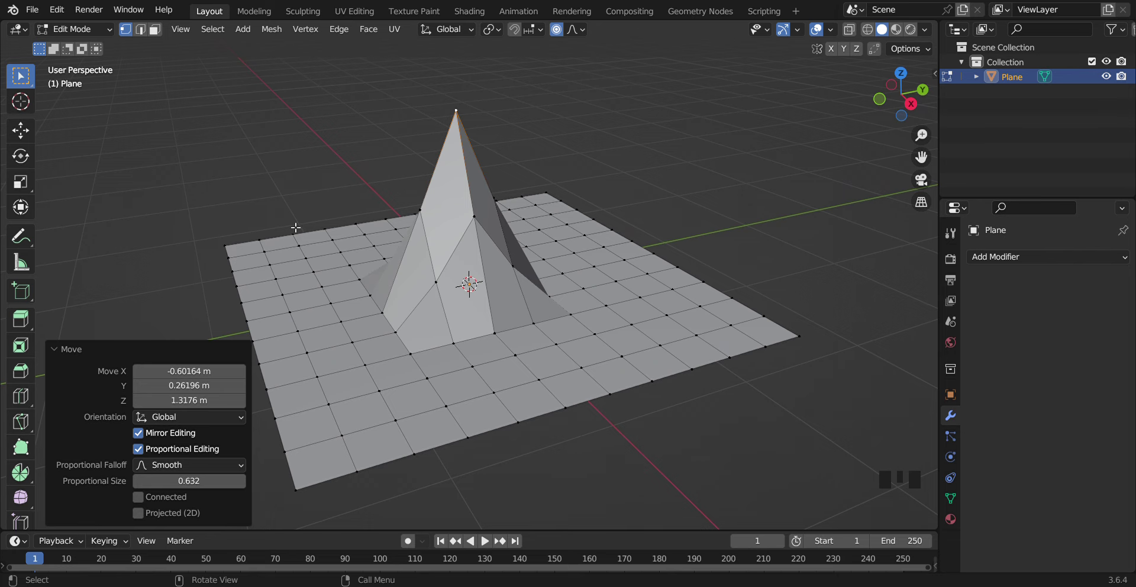
- Return to Object Mode and add a Laplacian Smooth modifier to the peaked plane
key("Tab")
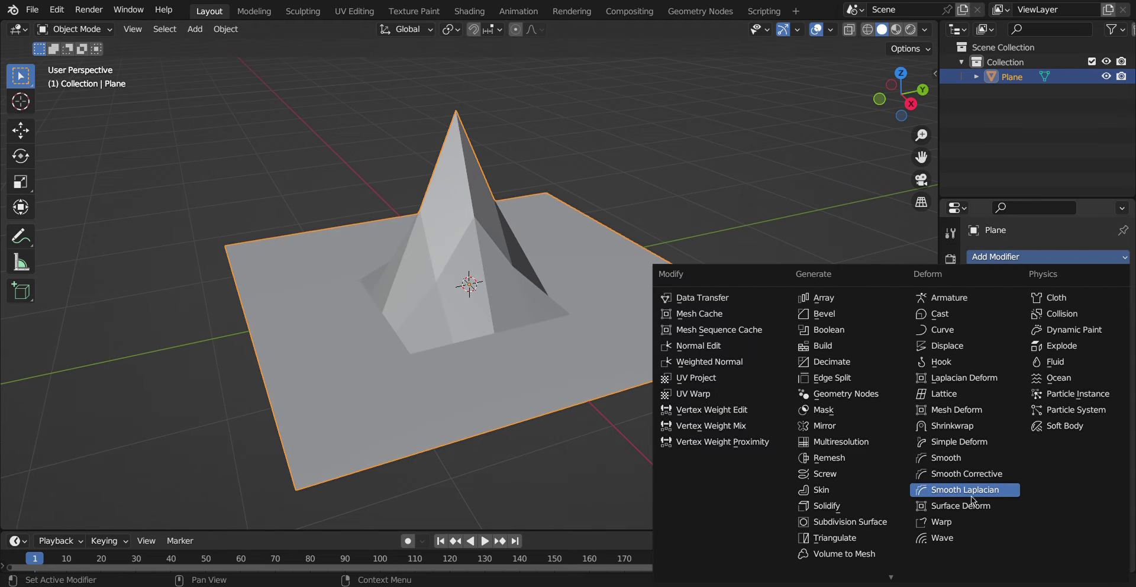
left_click_drag(972, 493, 1098, 408)
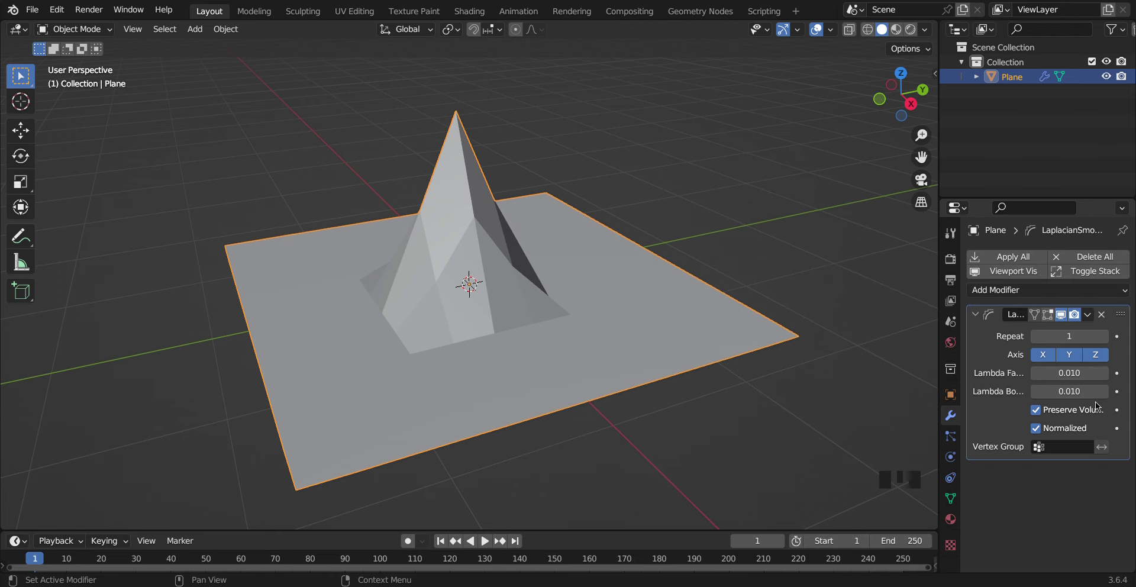
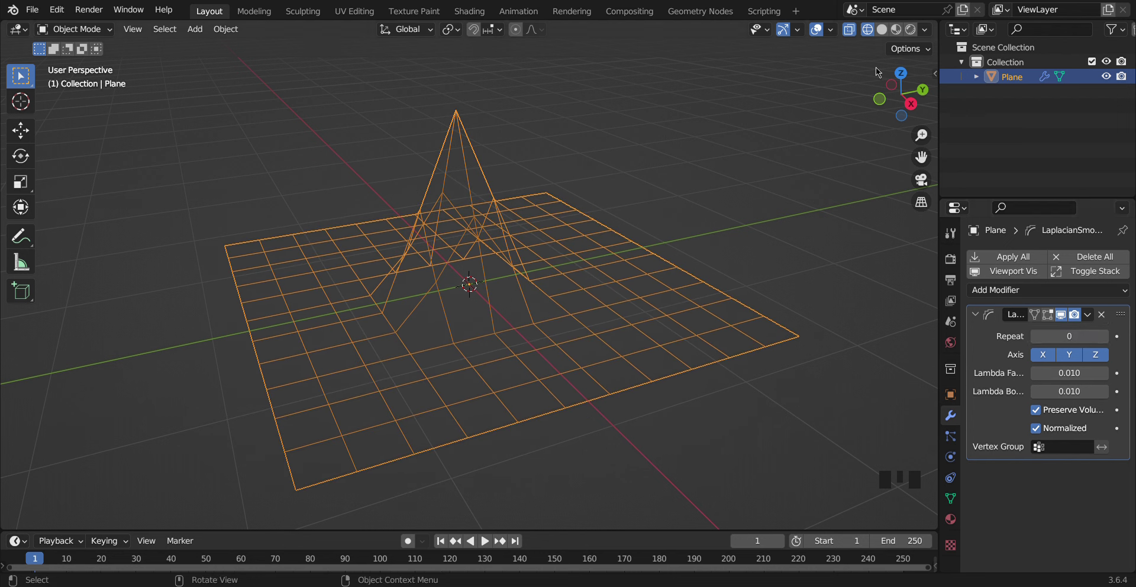
- Show the plane in solid shading and orbit to inspect the 200-repeat Laplacian smoothing
left_click(891, 35)
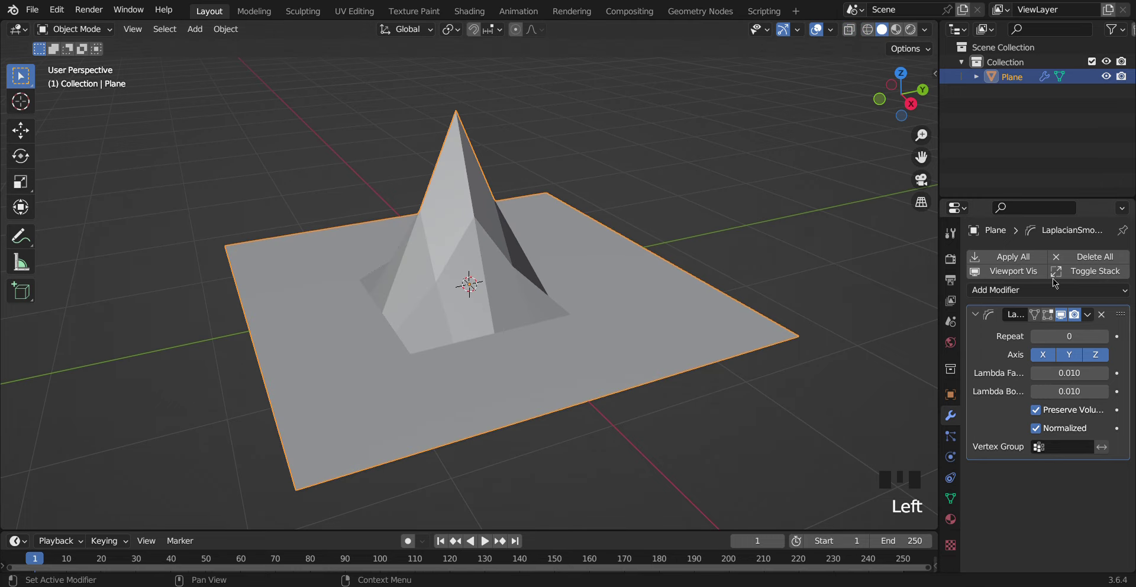
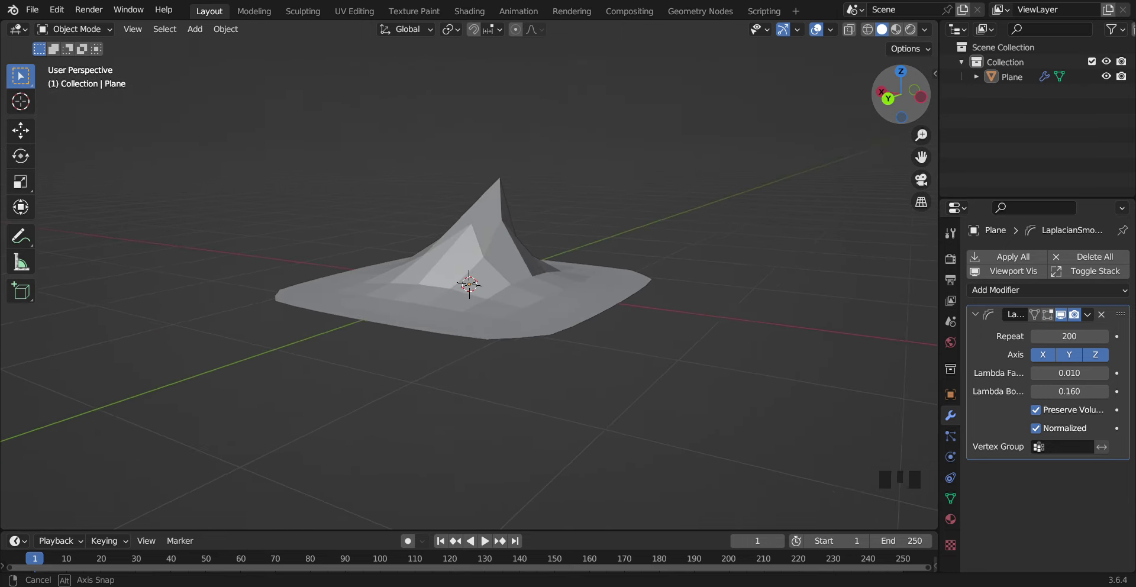
left_click(902, 110)
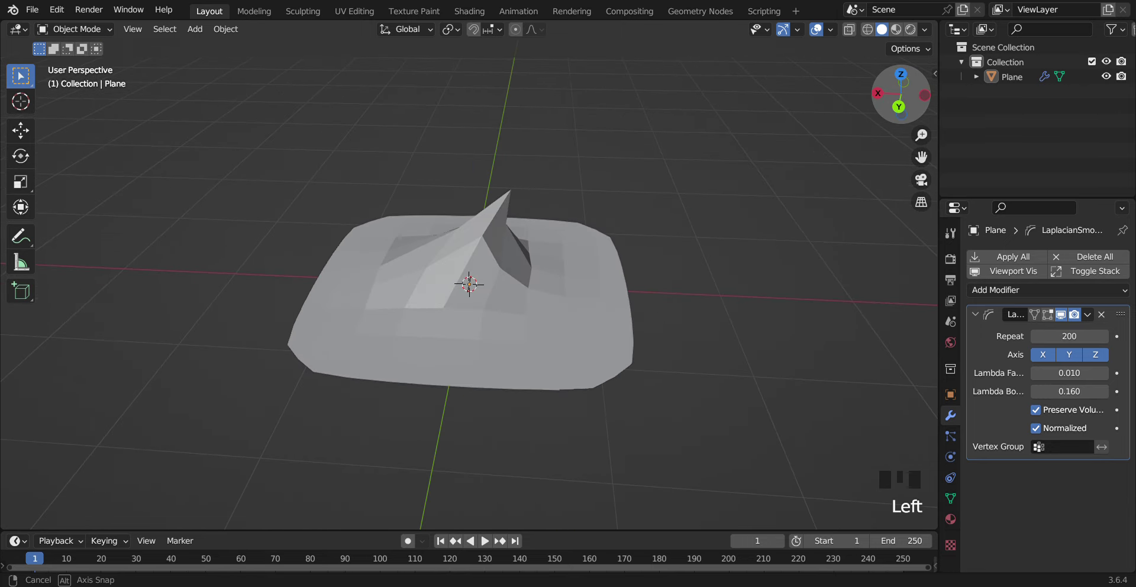
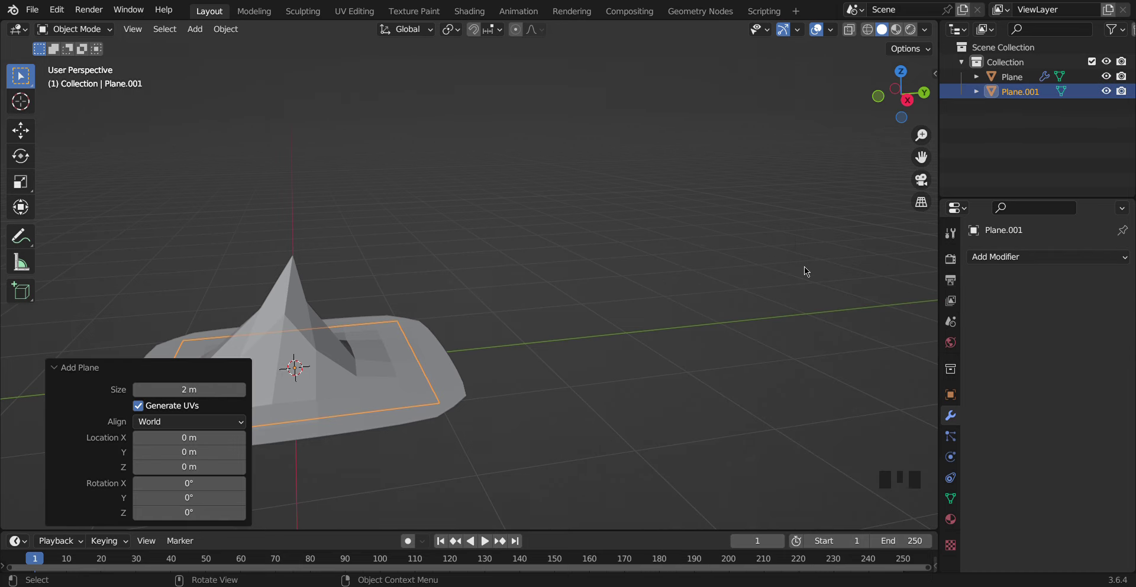
- Move the new Plane.001 aside from the first plane
key("g")
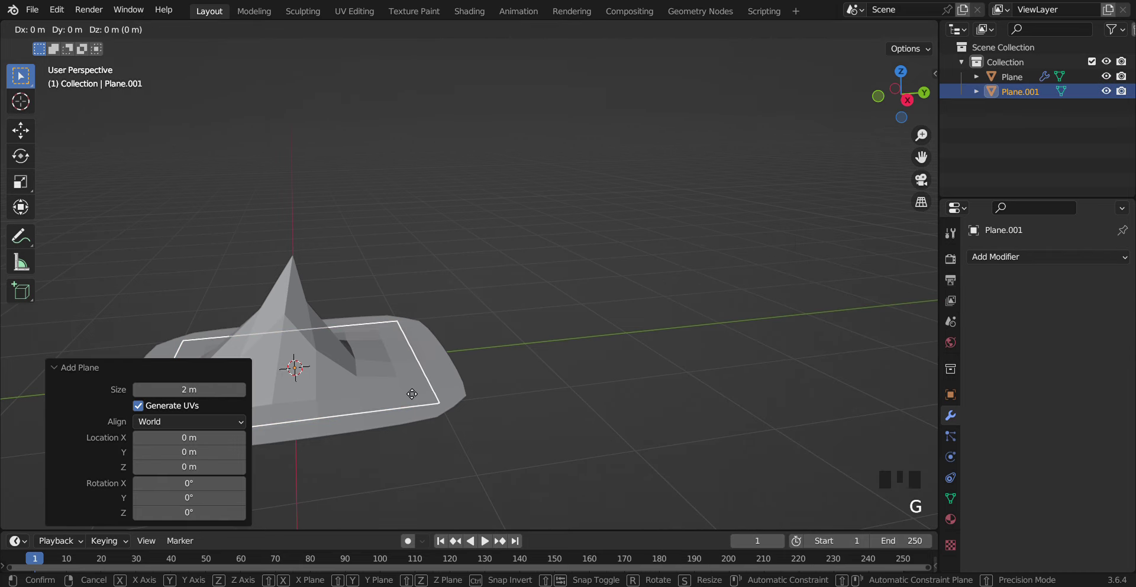
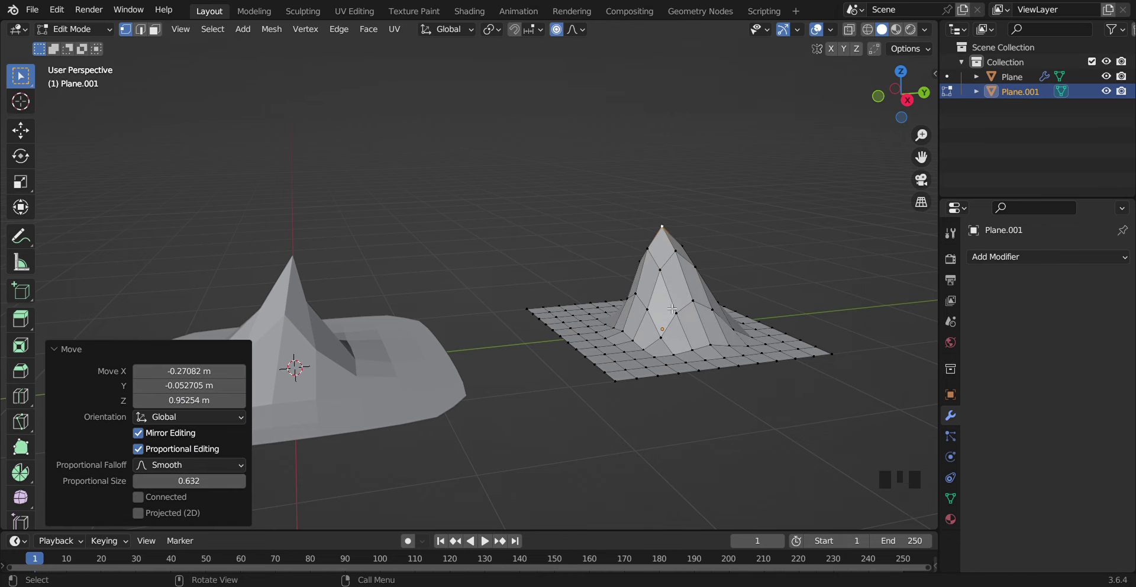
- Return to Object Mode and add a Smooth modifier to the second peaked plane
key("Tab")
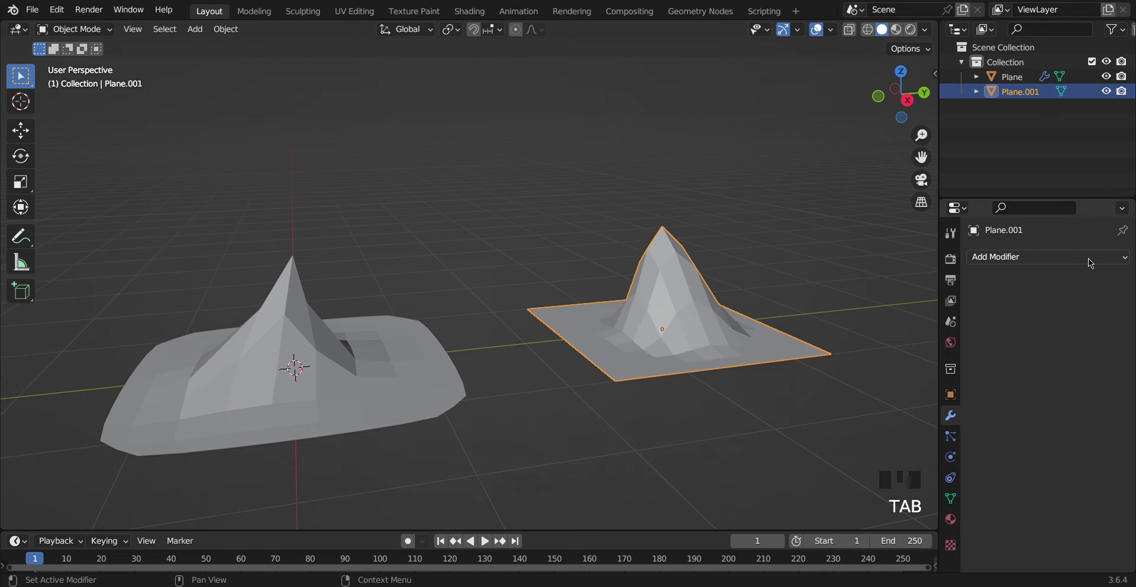
left_click_drag(926, 455, 853, 385)
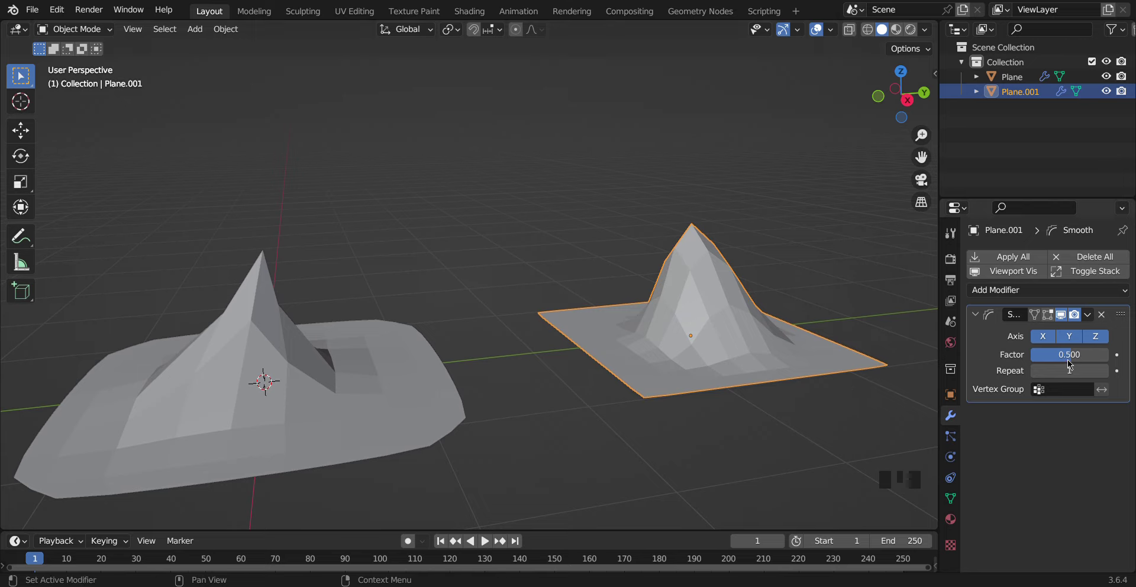